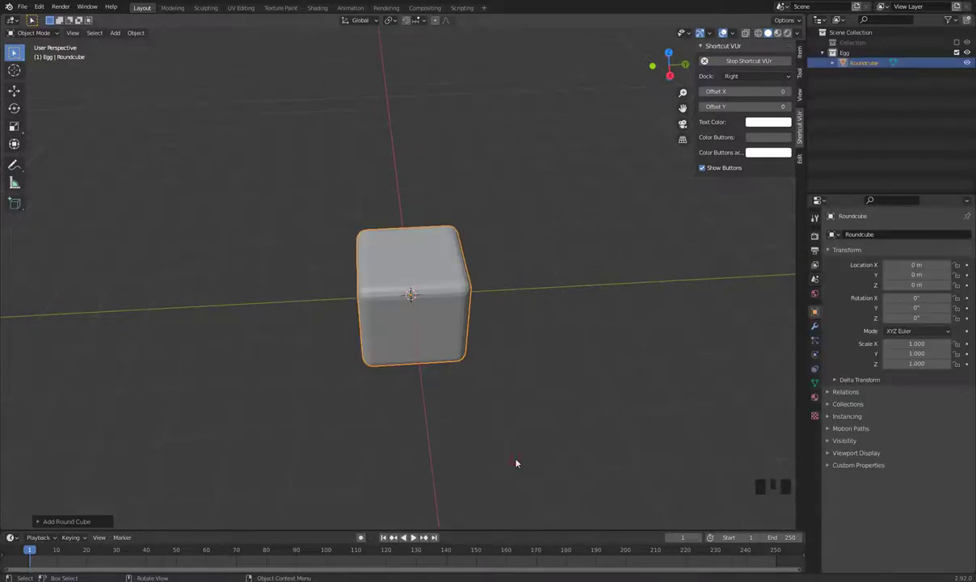
Set the Add Round Cube operator's Arc divisions to 4 so the cube rounds into a faceted sphere.
left_click_drag(78, 521, 243, 344)
left_click_drag(436, 359, 437, 362)
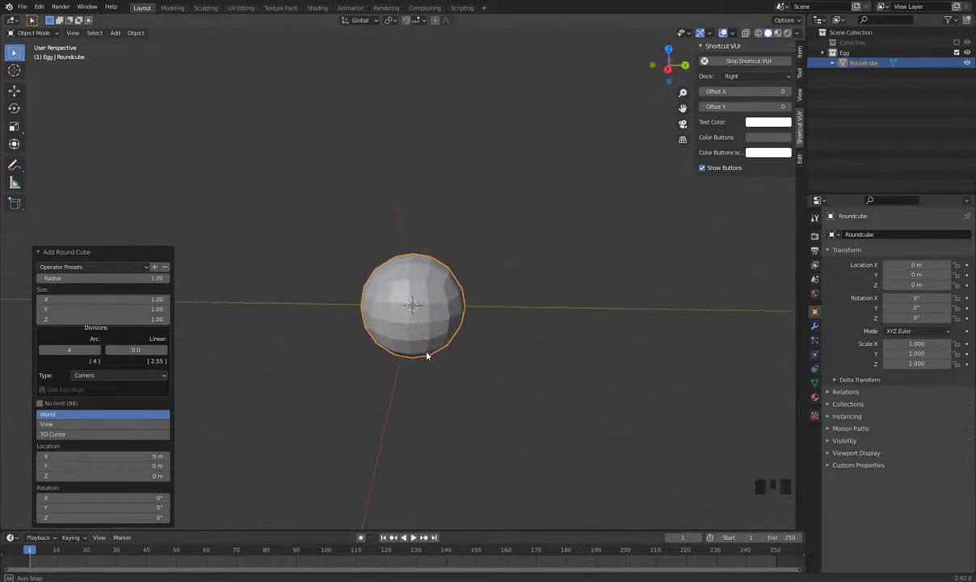
scroll("up", 3)
left_click_drag(470, 338, 415, 280)
left_click_drag(414, 279, 489, 217)
left_click(489, 217)
left_click_drag(405, 258, 418, 273)
left_click(419, 273)
left_click_drag(419, 273, 541, 298)
left_click_drag(541, 298, 508, 268)
In Front Orthographic view, move the Roundcube up 1 m on Z and recentre the view on it.
key("KP_1")
key("g")
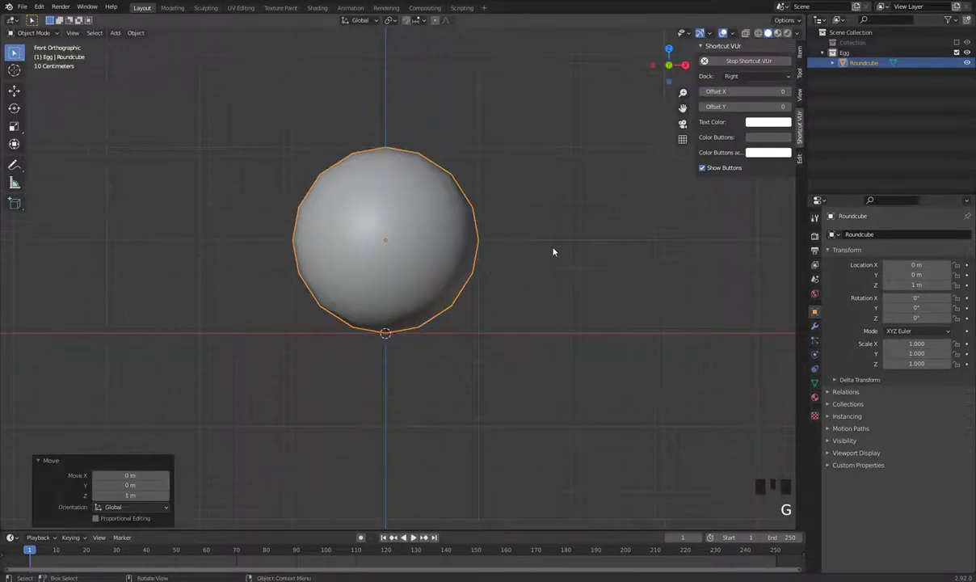
left_click_drag(519, 282, 528, 318)
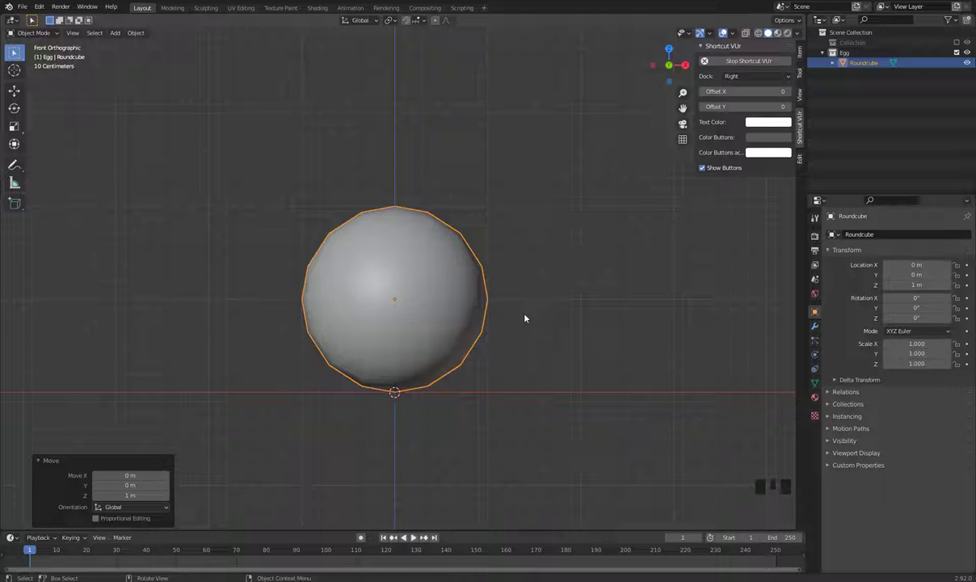
scroll("up", 3)
scroll("down", 3)
left_click_drag(537, 240, 517, 245)
Show the wireframe overlay on the sphere and bring up the Modifier properties.
left_click(395, 286)
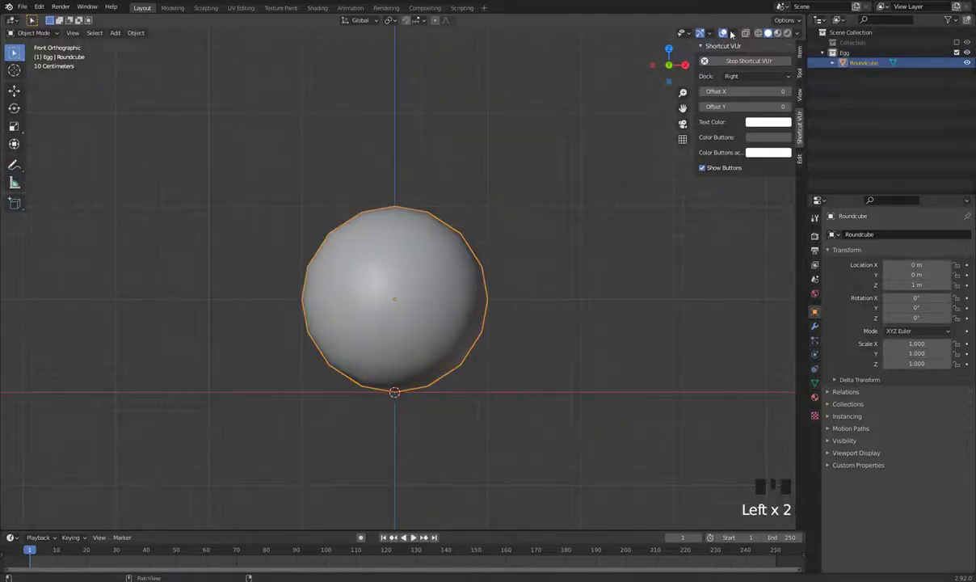
left_click_drag(734, 33, 557, 184)
left_click_drag(440, 300, 430, 300)
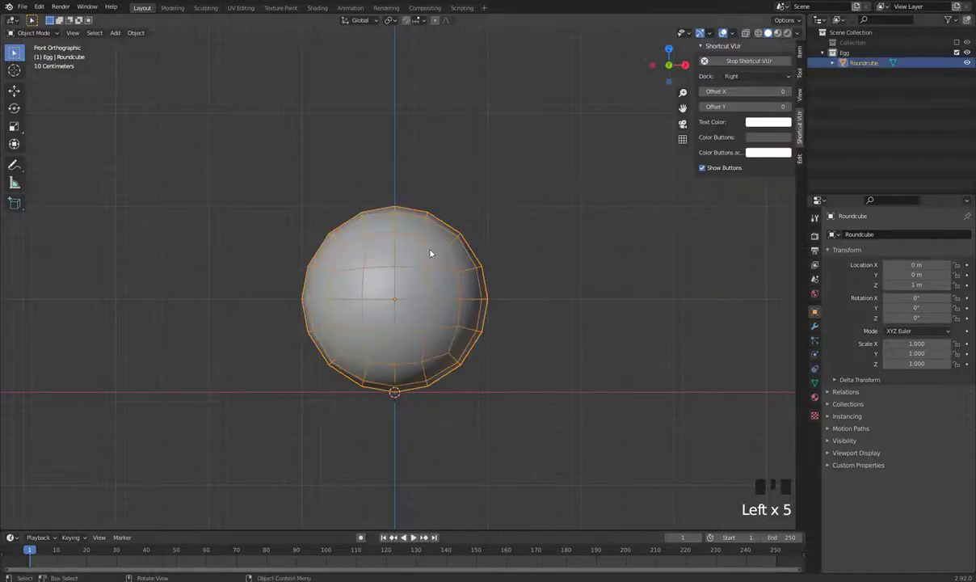
left_click(820, 328)
left_click_drag(886, 239, 416, 419)
scroll("up", 3)
left_click_drag(495, 301, 428, 363)
scroll("up", 3)
Add a Subdivision Surface modifier with viewport and render levels of 2.
left_click(916, 254)
left_click(925, 254)
left_click(917, 254)
left_click(927, 255)
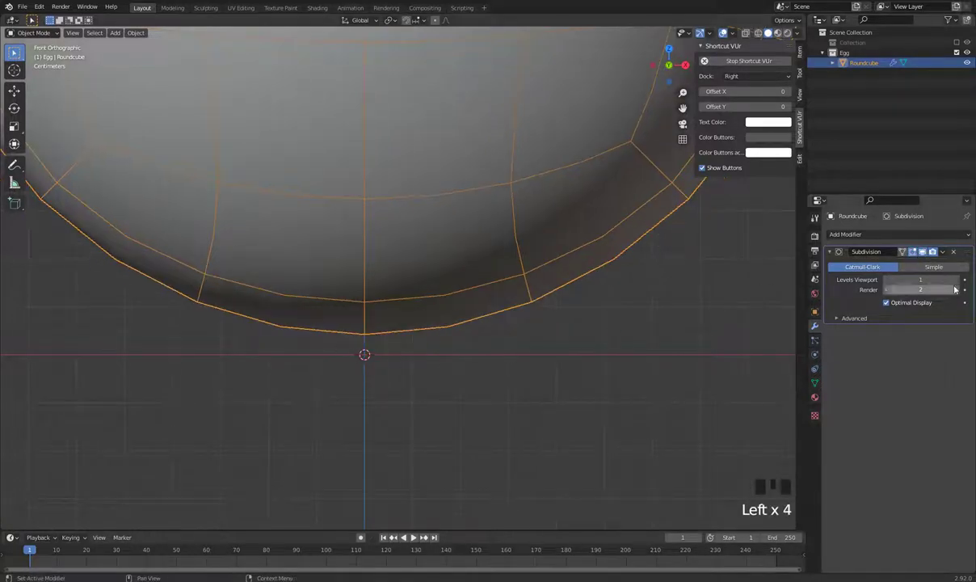
left_click_drag(958, 281, 901, 306)
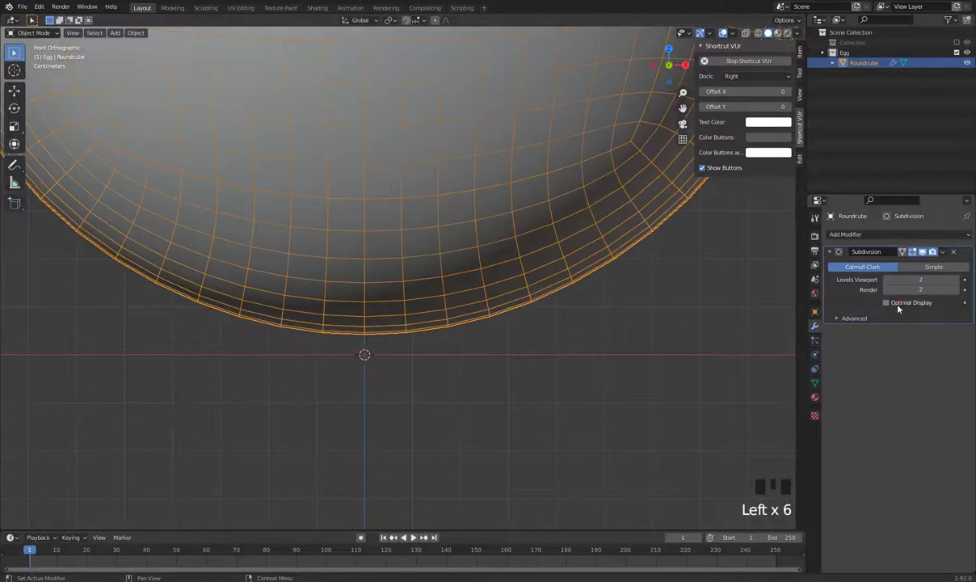
scroll("down", 3)
left_click_drag(888, 279, 561, 271)
left_click_drag(561, 271, 479, 293)
Inspect the smoothed mesh from the front view and apply the Subdivision modifier to bake it in.
scroll("down", 3)
left_click_drag(527, 223, 437, 283)
scroll("up", 3)
scroll("up", 3)
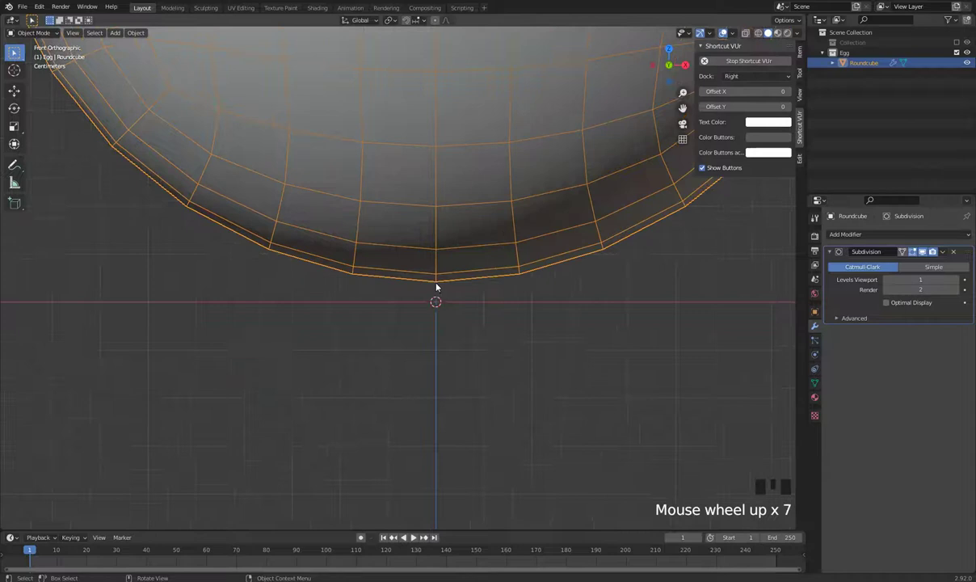
scroll("down", 3)
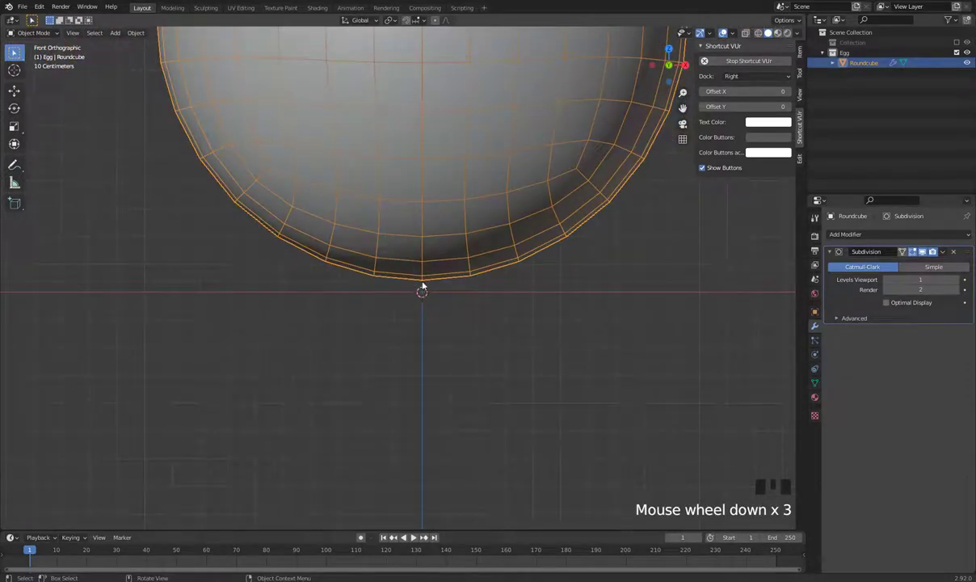
scroll("down", 3)
left_click_drag(552, 257, 567, 297)
key("KP_1")
left_click_drag(484, 308, 436, 300)
scroll("up", 3)
scroll("down", 3)
left_click_drag(474, 297, 406, 342)
scroll("up", 3)
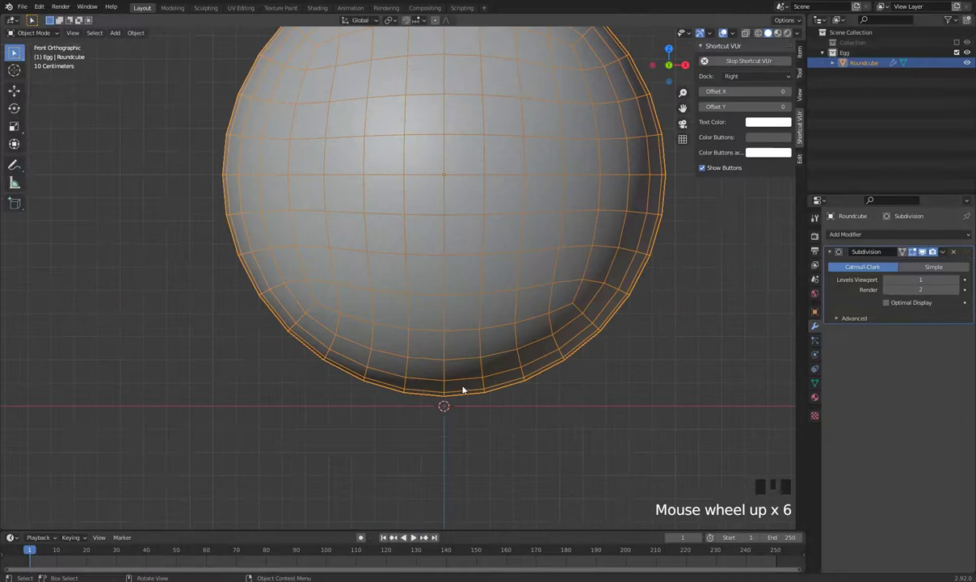
scroll("down", 3)
left_click_drag(948, 252, 548, 321)
left_click_drag(548, 320, 442, 354)
In Edit Mode with all vertices selected, scale the mesh up by 1.035.
key("Tab")
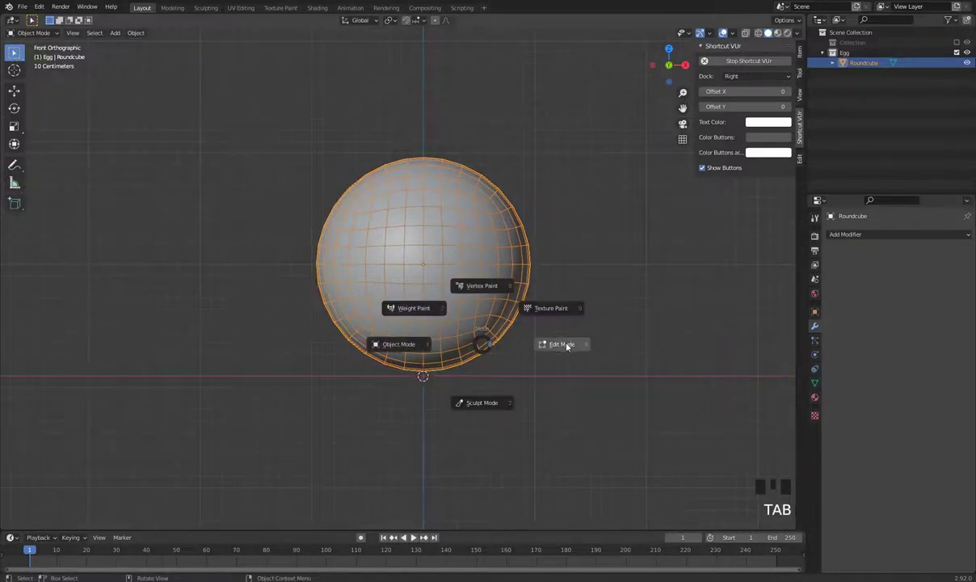
key("a")
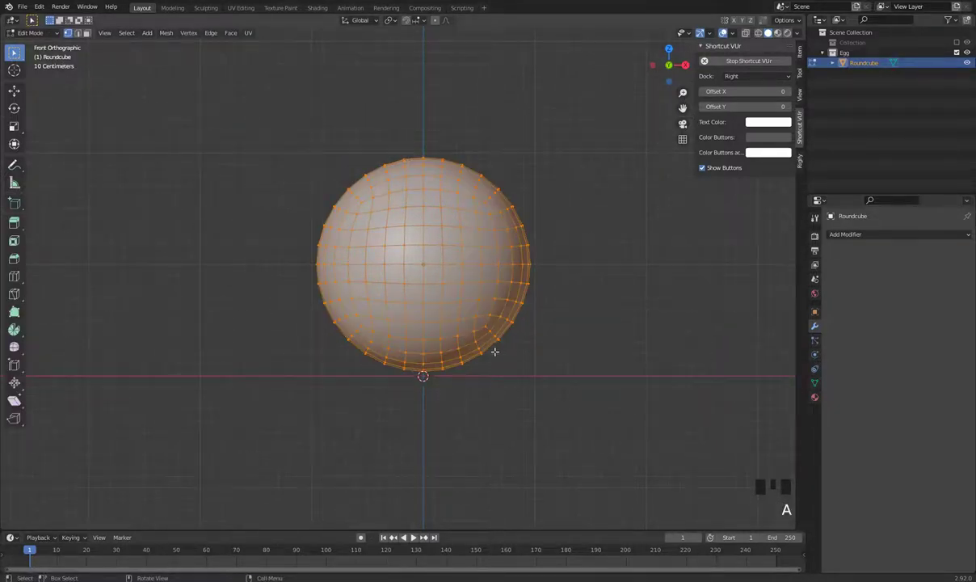
key("s")
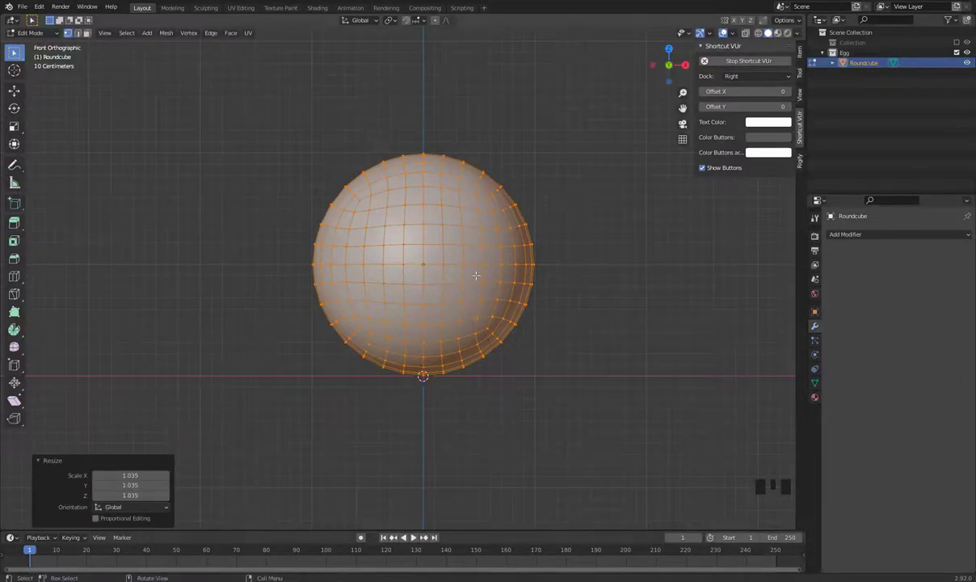
scroll("up", 3)
scroll("down", 3)
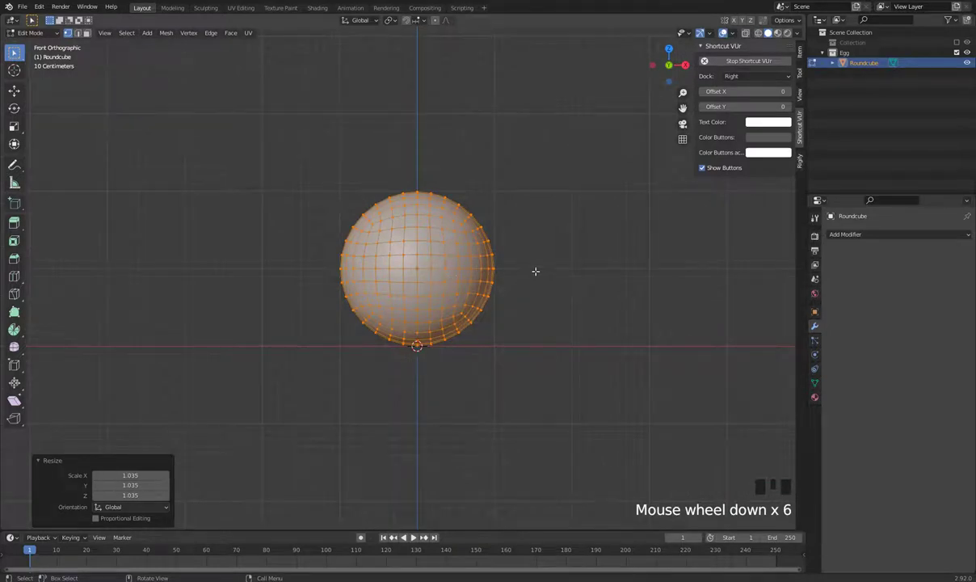
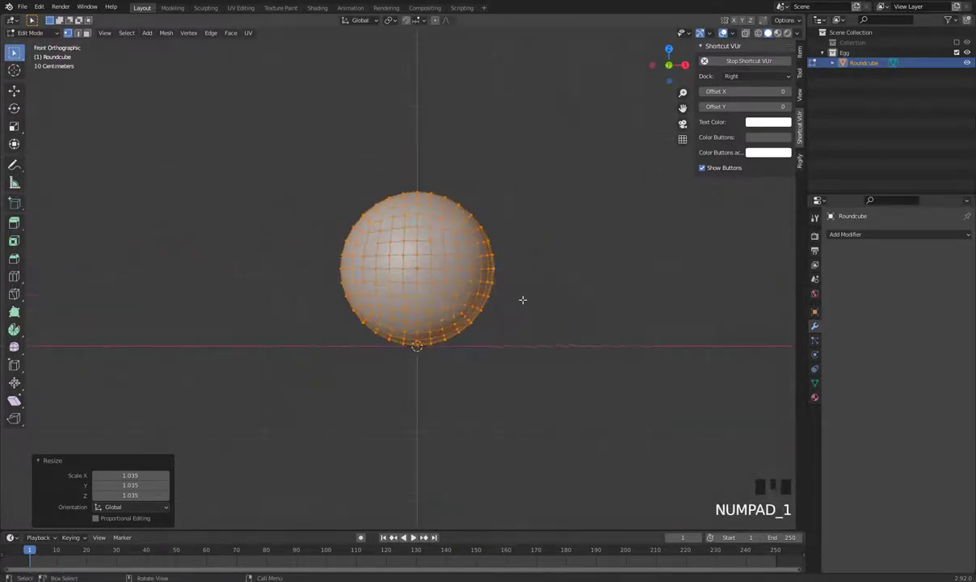
Return to Object Mode and the front view of the slightly enlarged sphere.
key("Tab")
left_click_drag(570, 311, 555, 308)
left_click_drag(565, 280, 447, 278)
left_click(446, 279)
key("KP_1")
left_click_drag(519, 226, 434, 59)
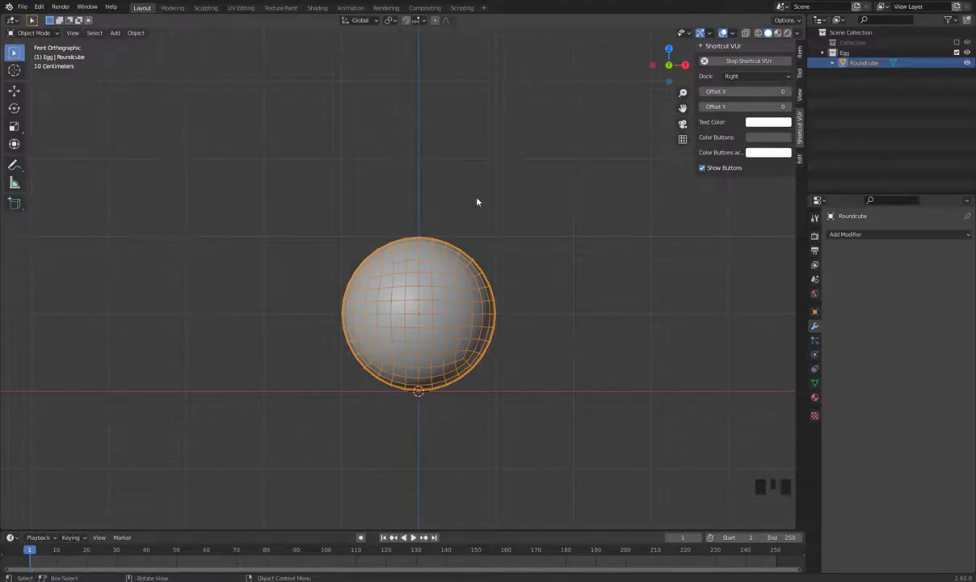
Enter Edit Mode on the sphere to start shaping its top vertex.
key("Tab")
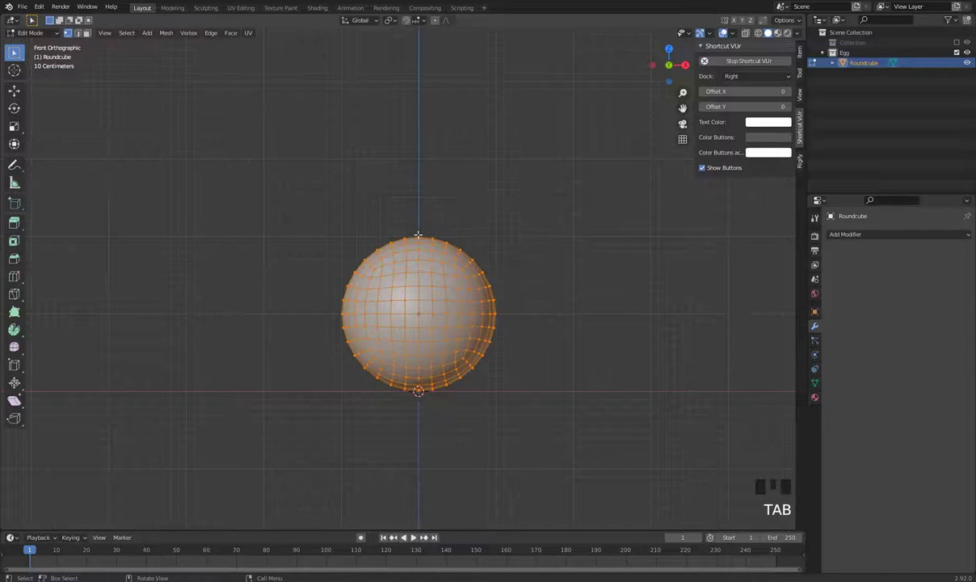
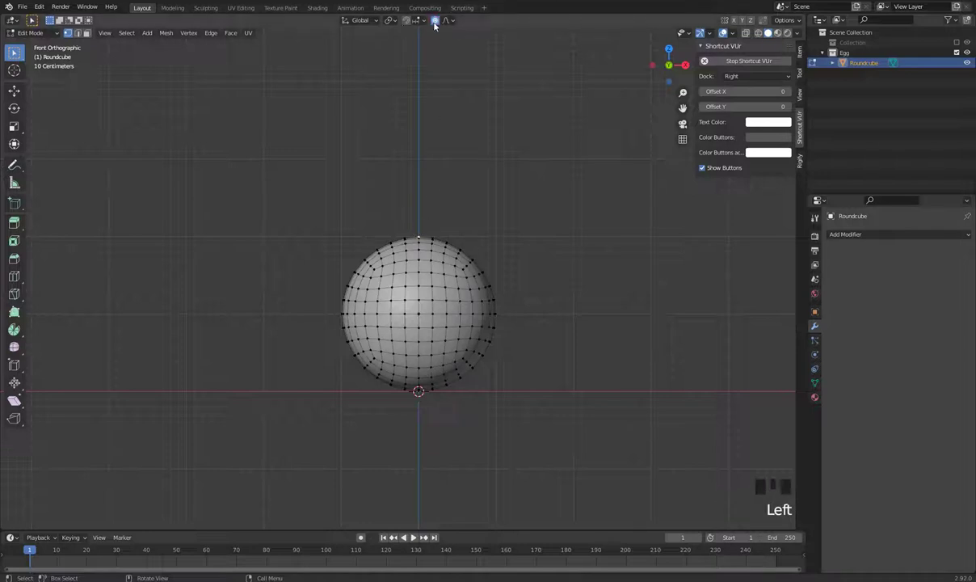
Pull the top vertex up about 0.564 m with proportional falloff, then shrink the tip region to taper the egg.
key("g")
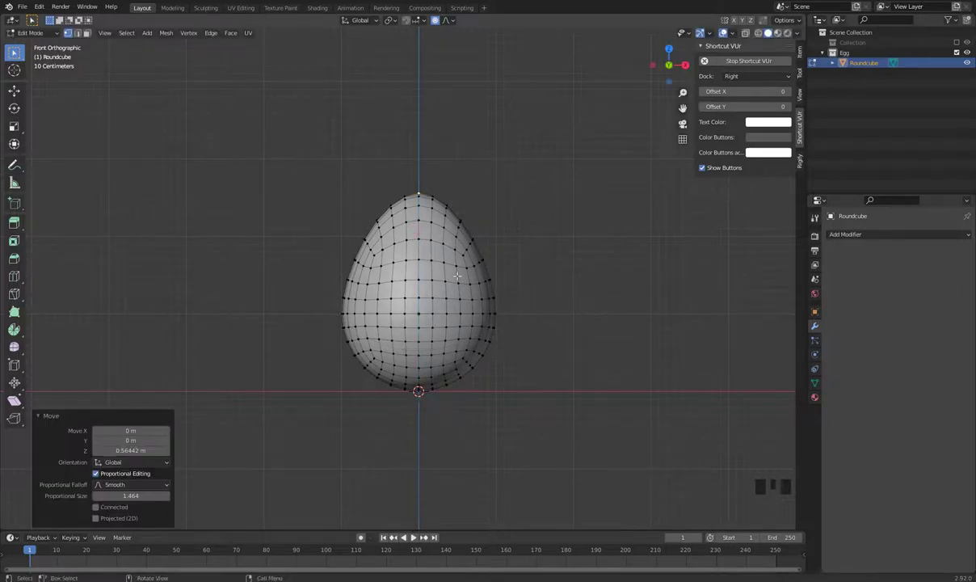
key("s")
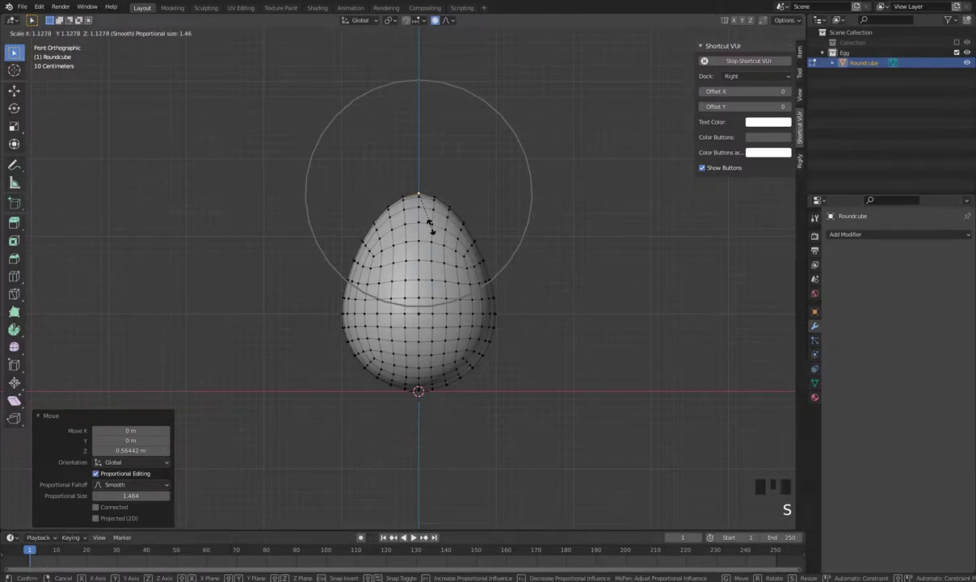